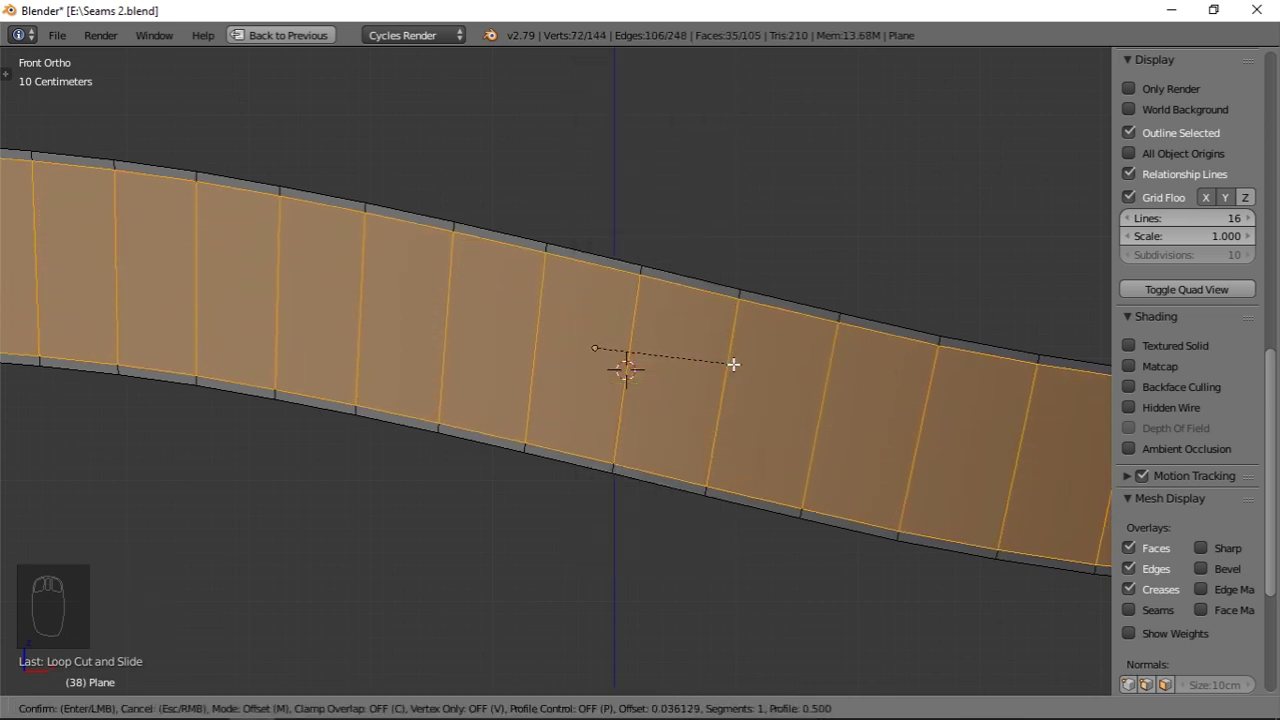
Step: Bevel the strap's centre edge loop into a thin strip for the seam groove
key(ctrl+r)
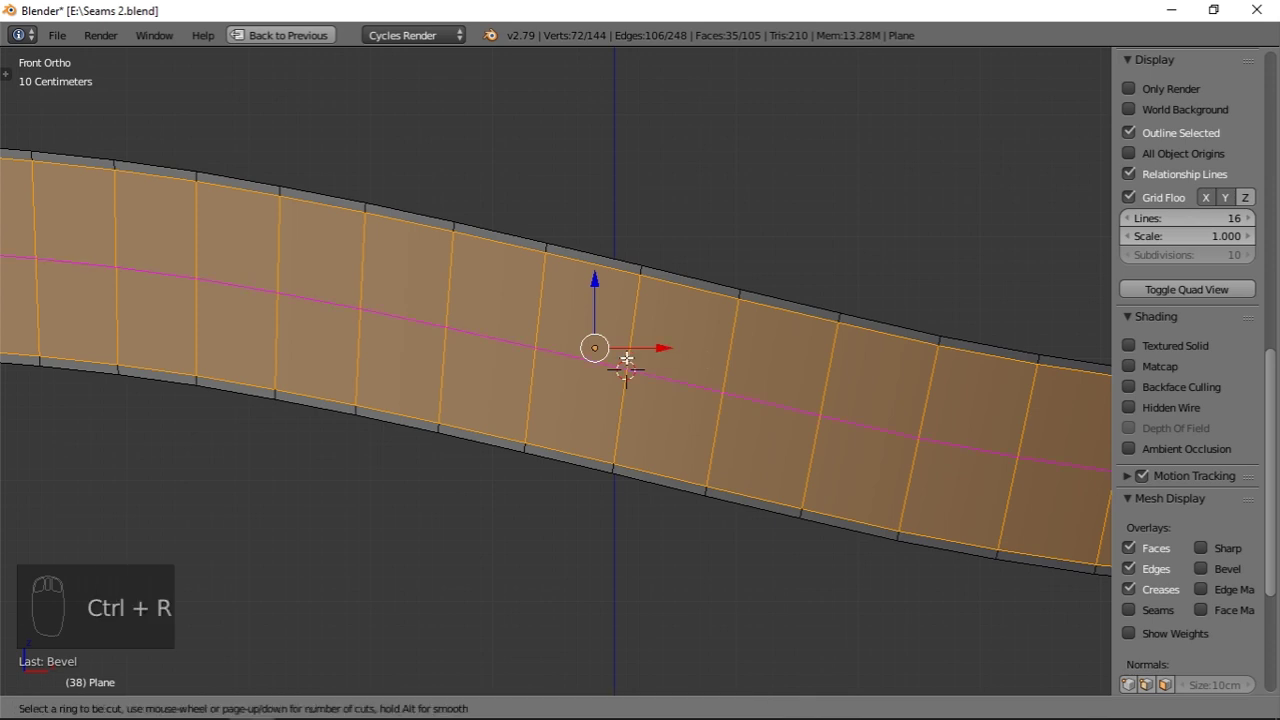
key(w)
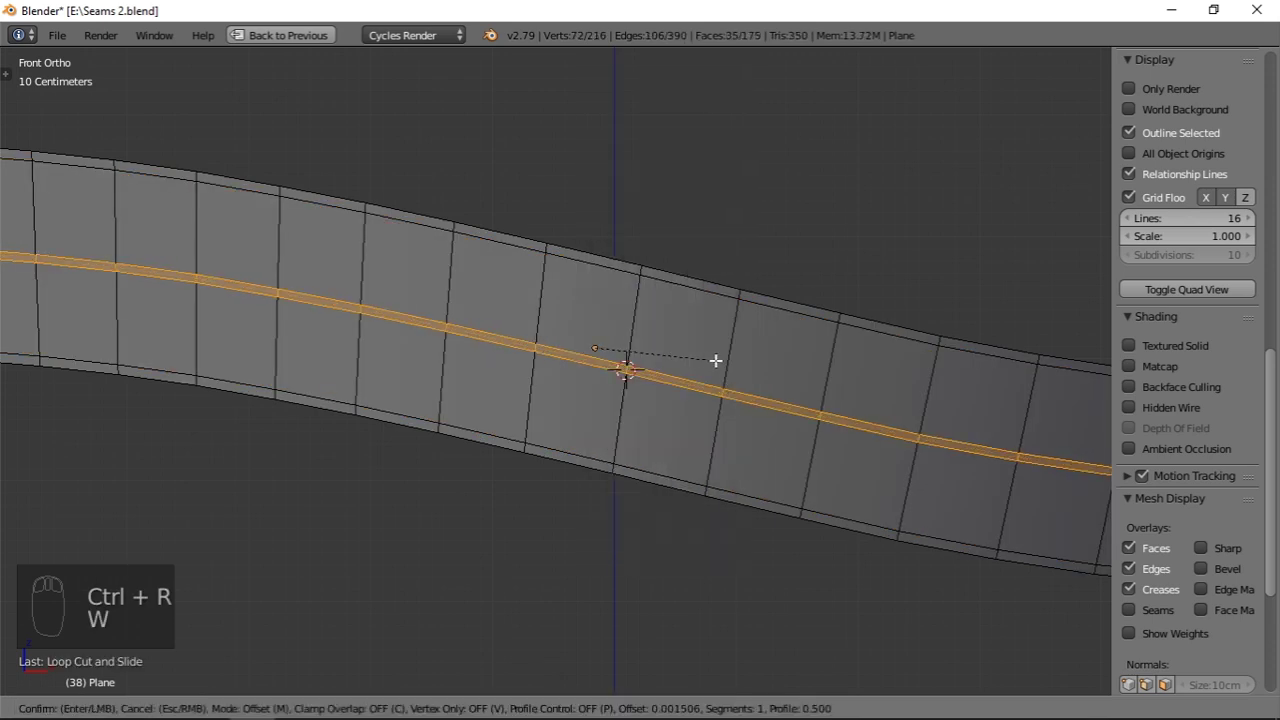
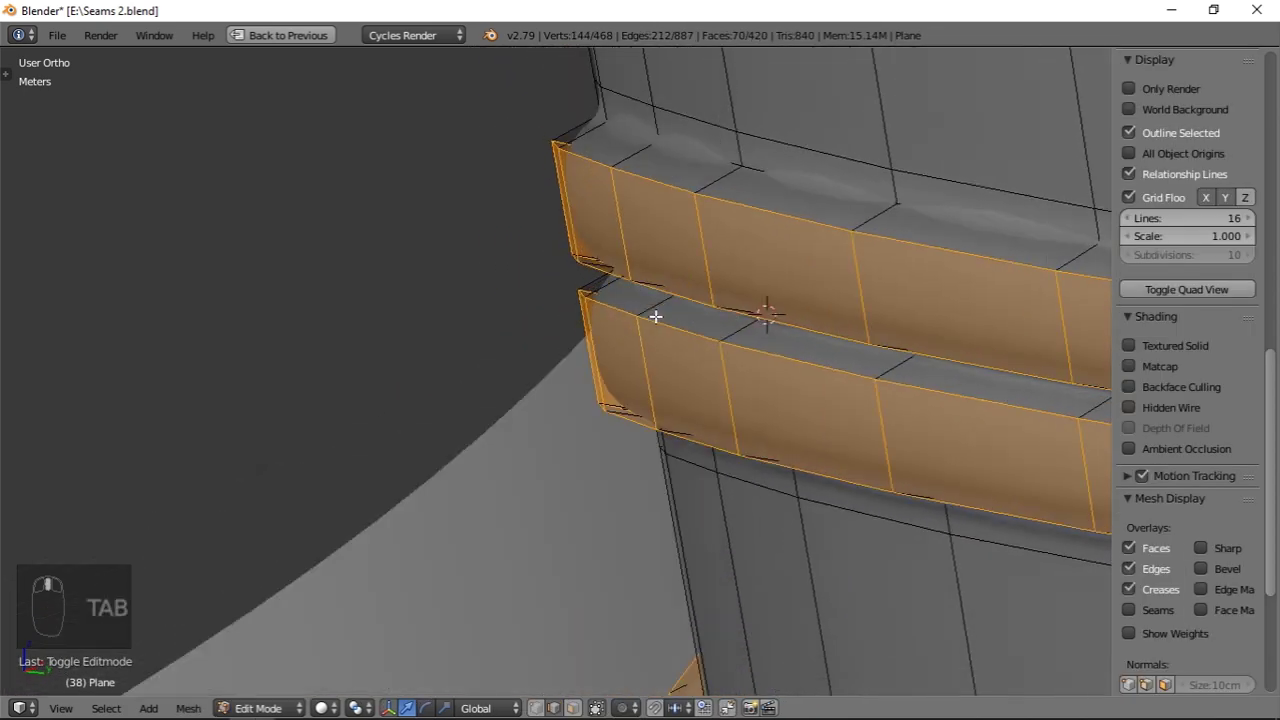
Step: Leave Edit Mode to view the subdivided strap with its seam groove
key(Tab)
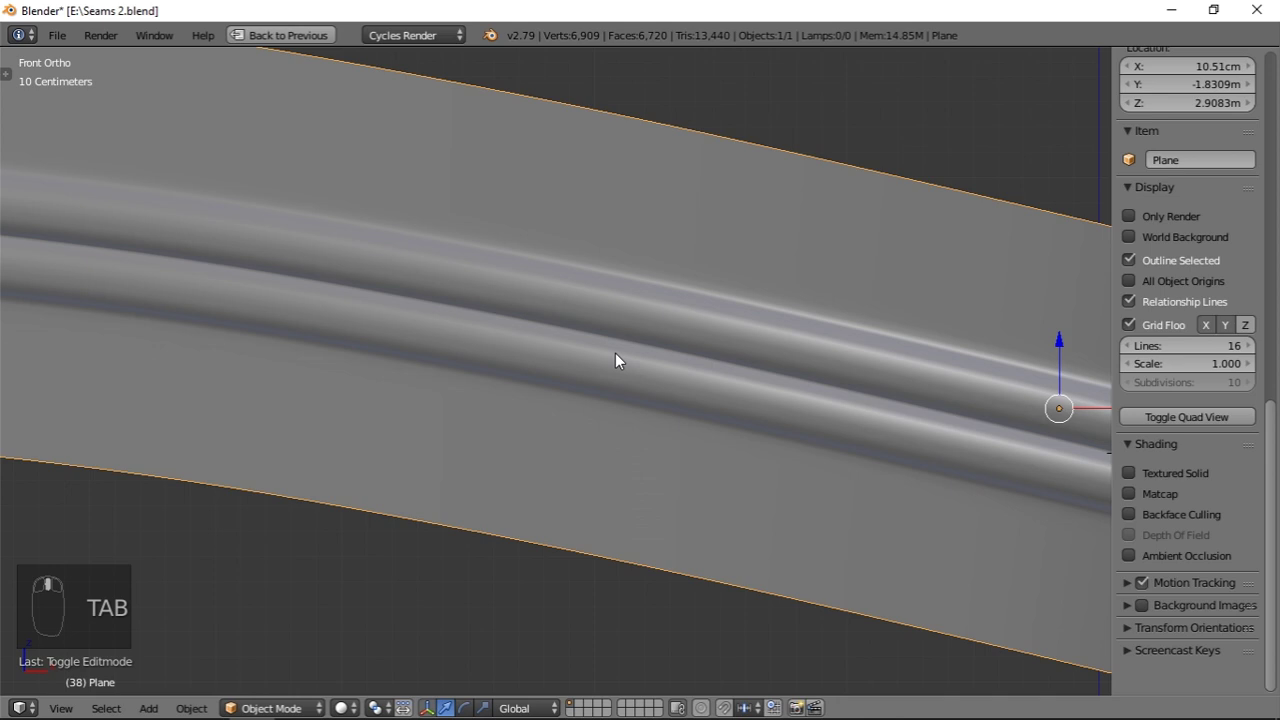
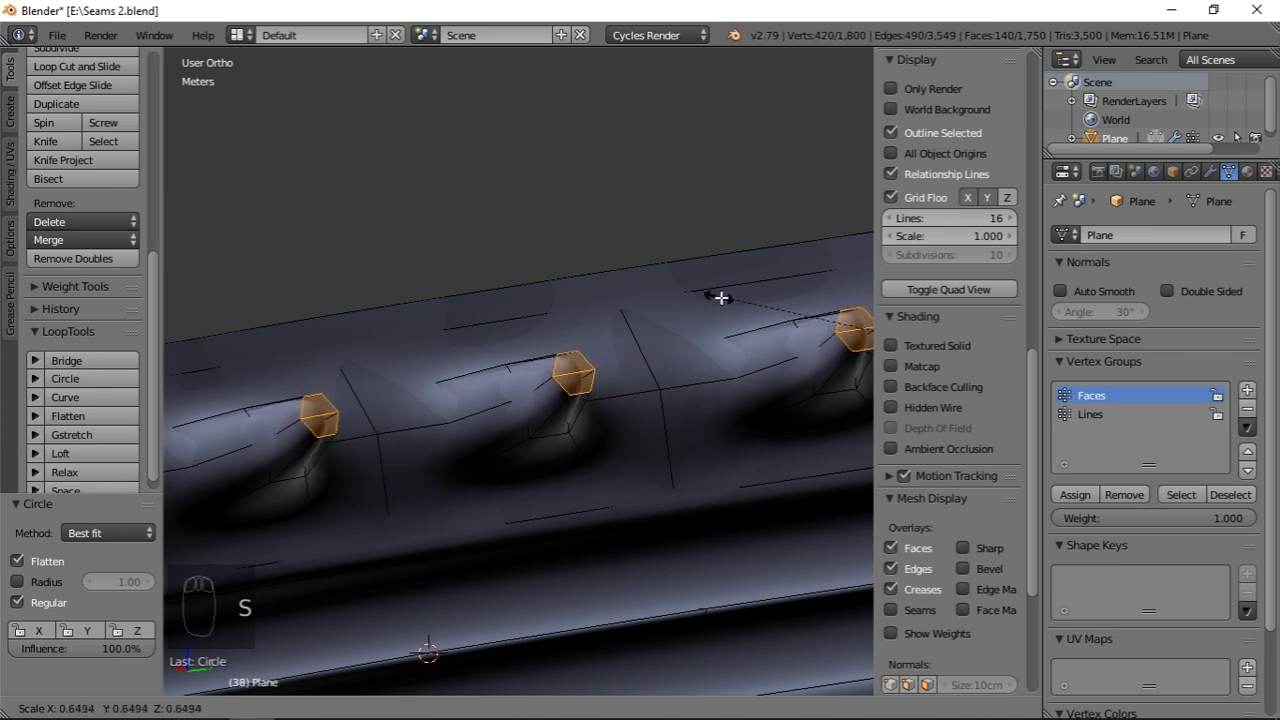
Step: Scale the stitch points inward so they sink into the strap surface
key(s)
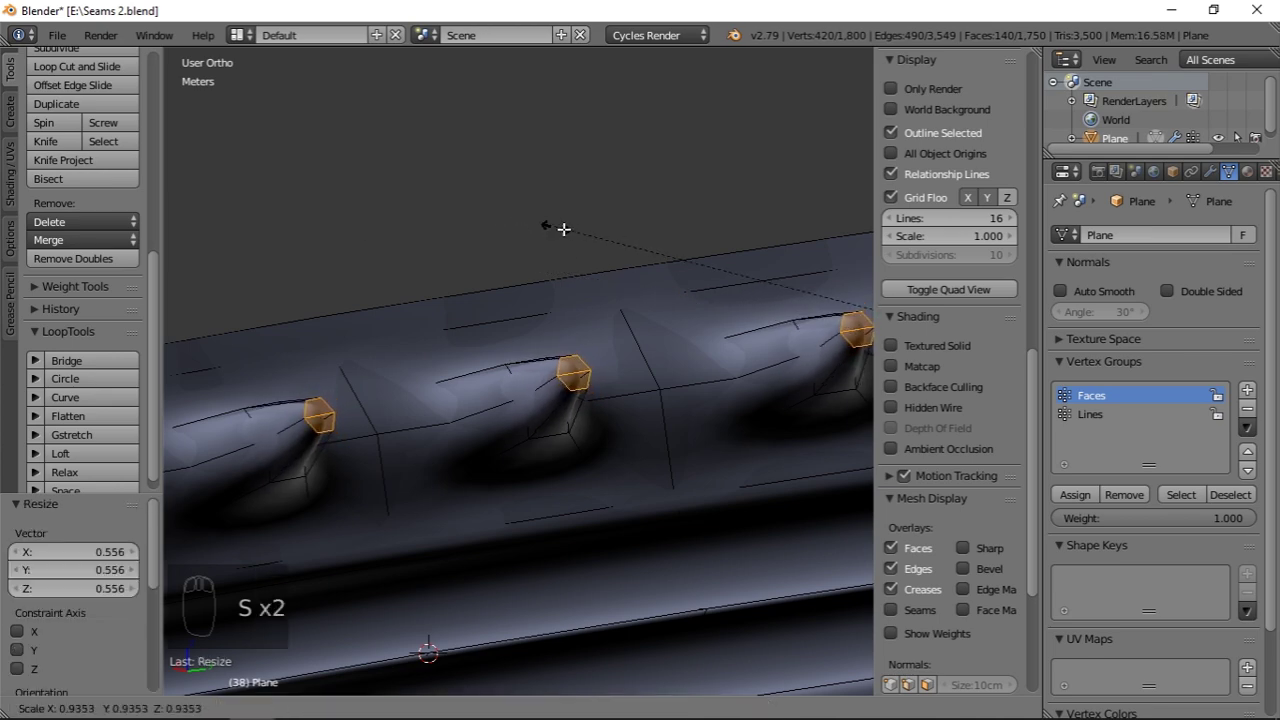
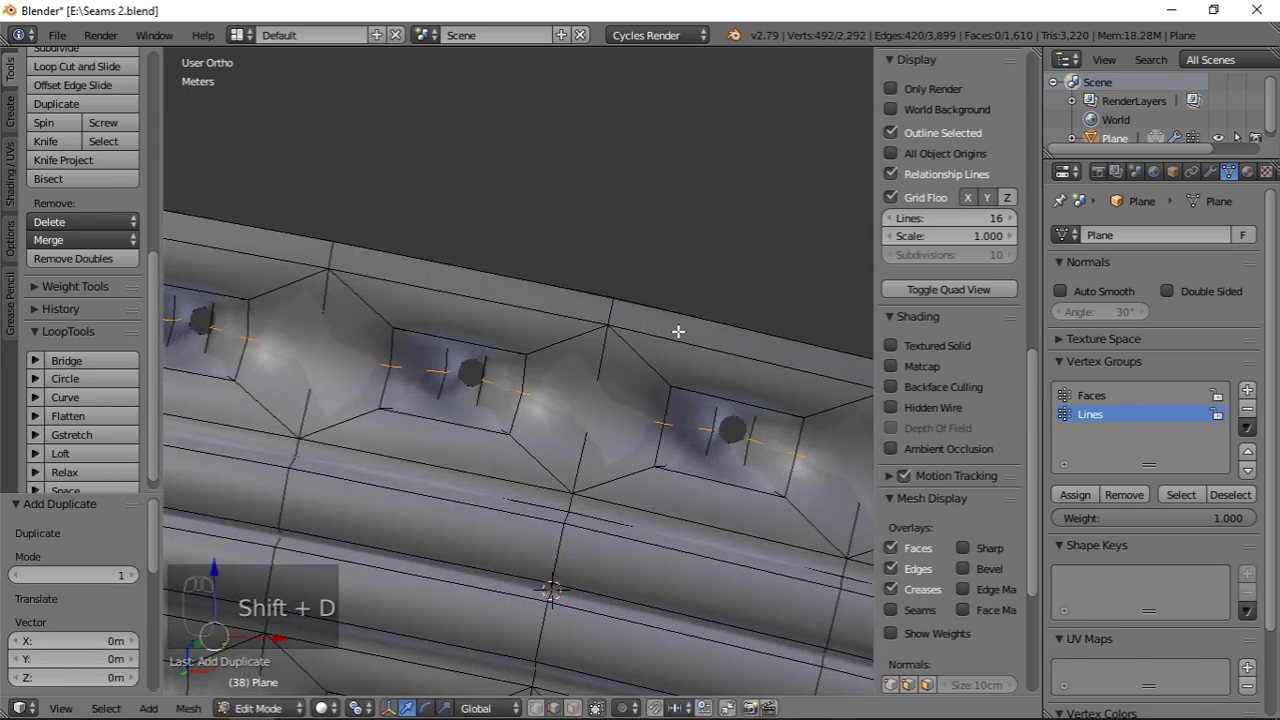
Step: Separate the selected stitch line edges into a new object, Plane.001
key(p)
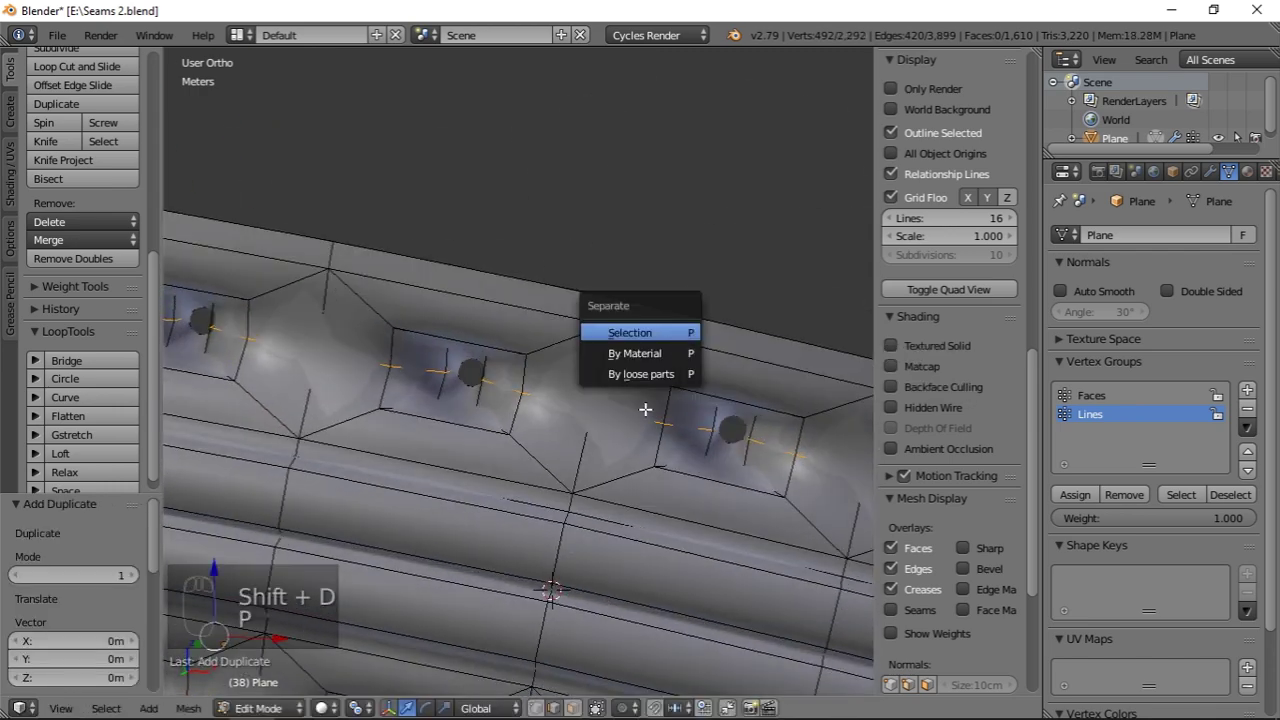
key(Tab)
key(z)
drag(550, 408, 621, 470)
key(z)
key(z)
Step: Inspect Plane.001 along the stitch line and remove its Subdivision Surface modifier
drag(573, 483, 1074, 368)
drag(1074, 368, 741, 411)
drag(725, 348, 793, 351)
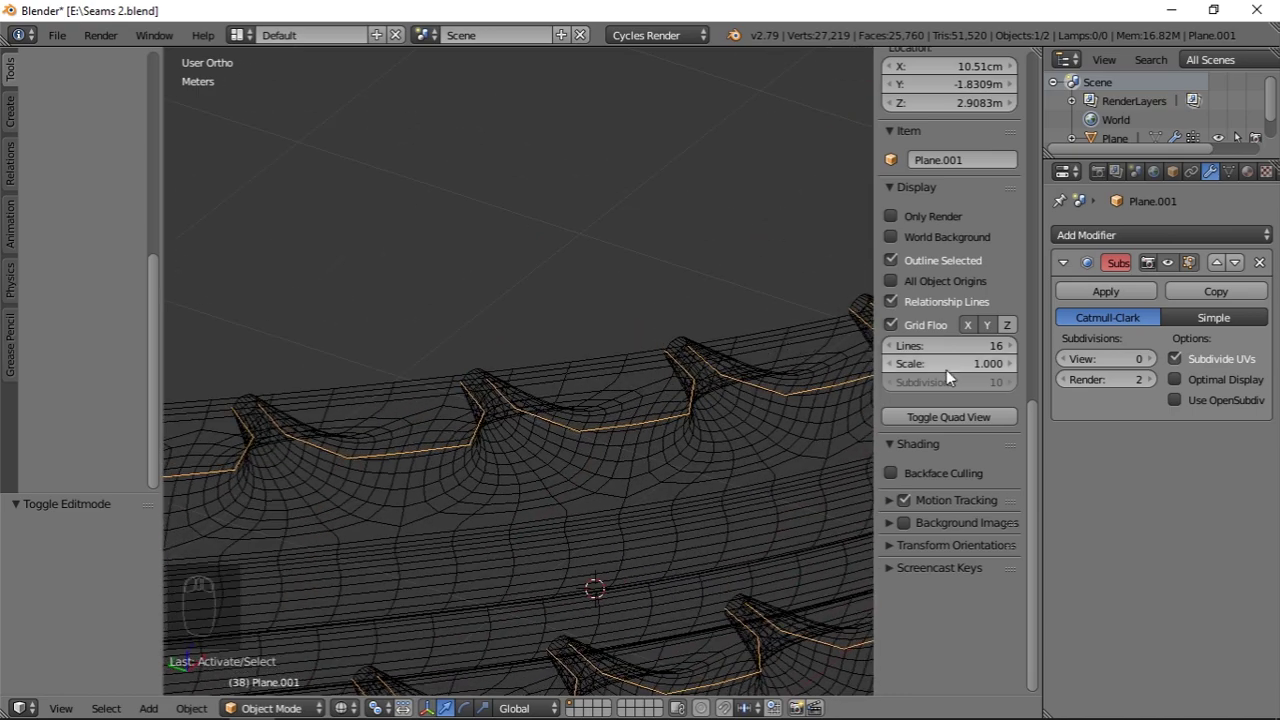
drag(1160, 343, 636, 416)
drag(701, 440, 677, 403)
key(alt+c)
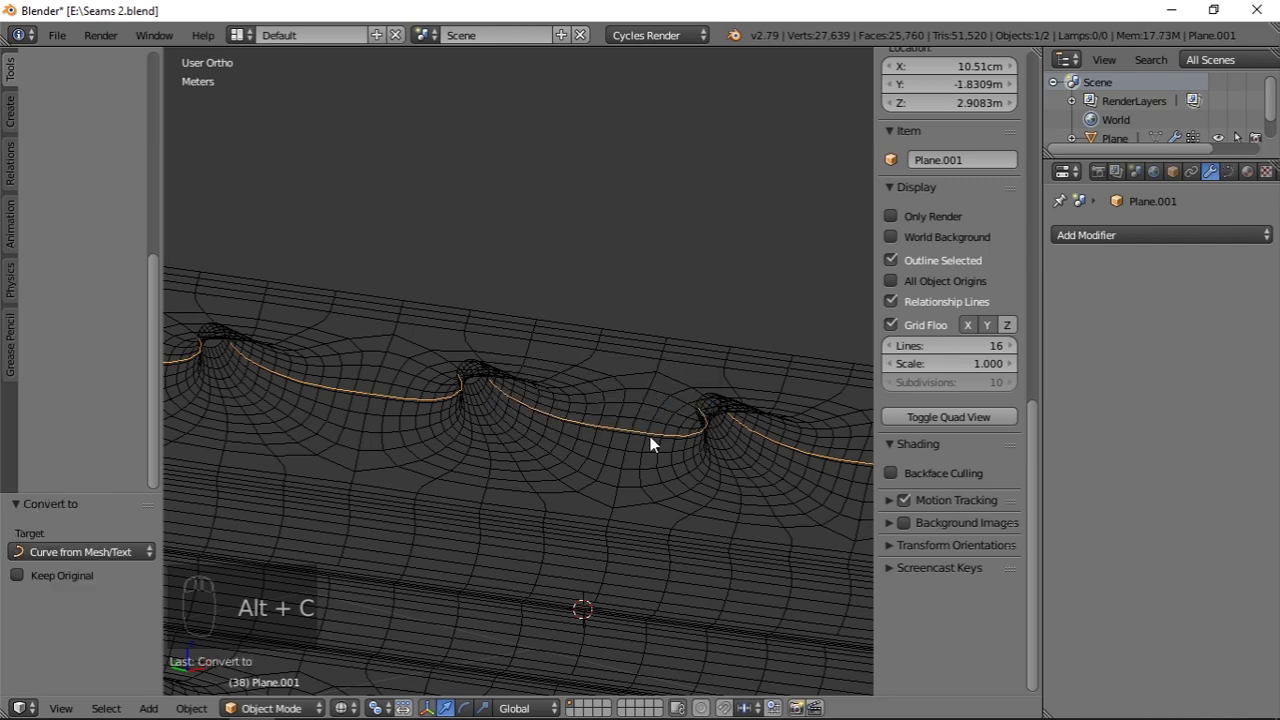
Step: Convert the separated stitch lines into a curve object
key(z)
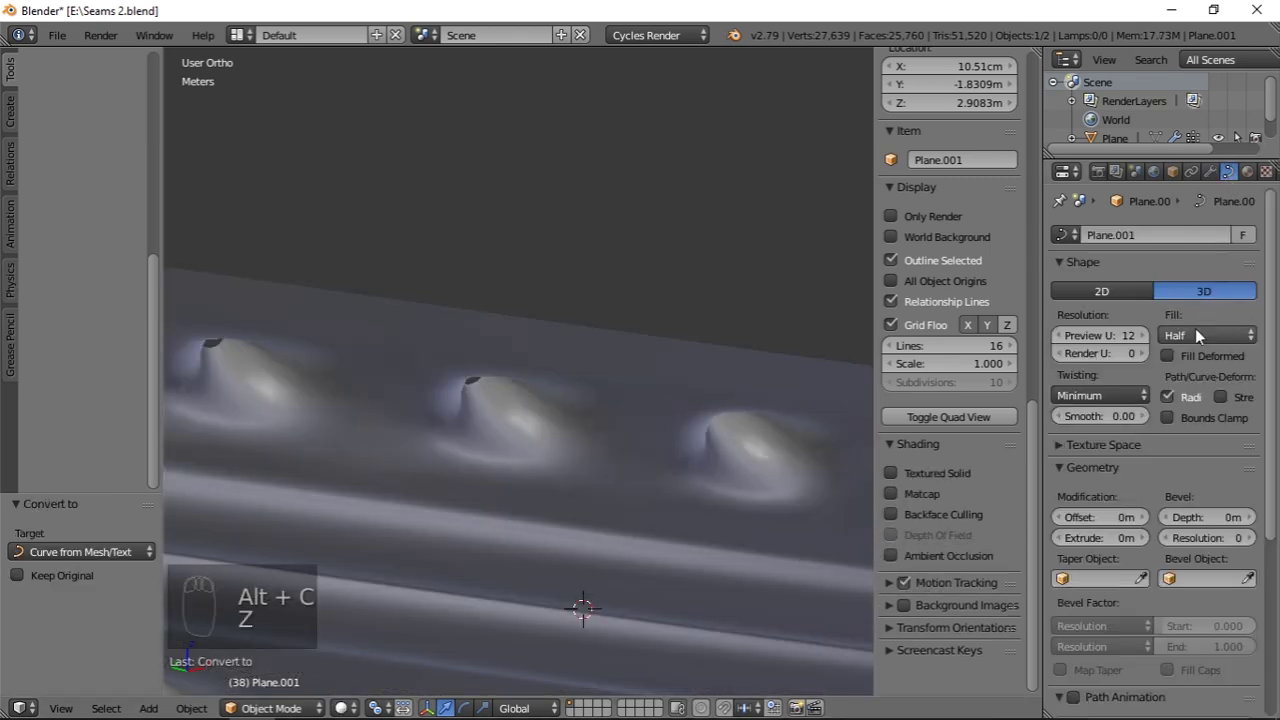
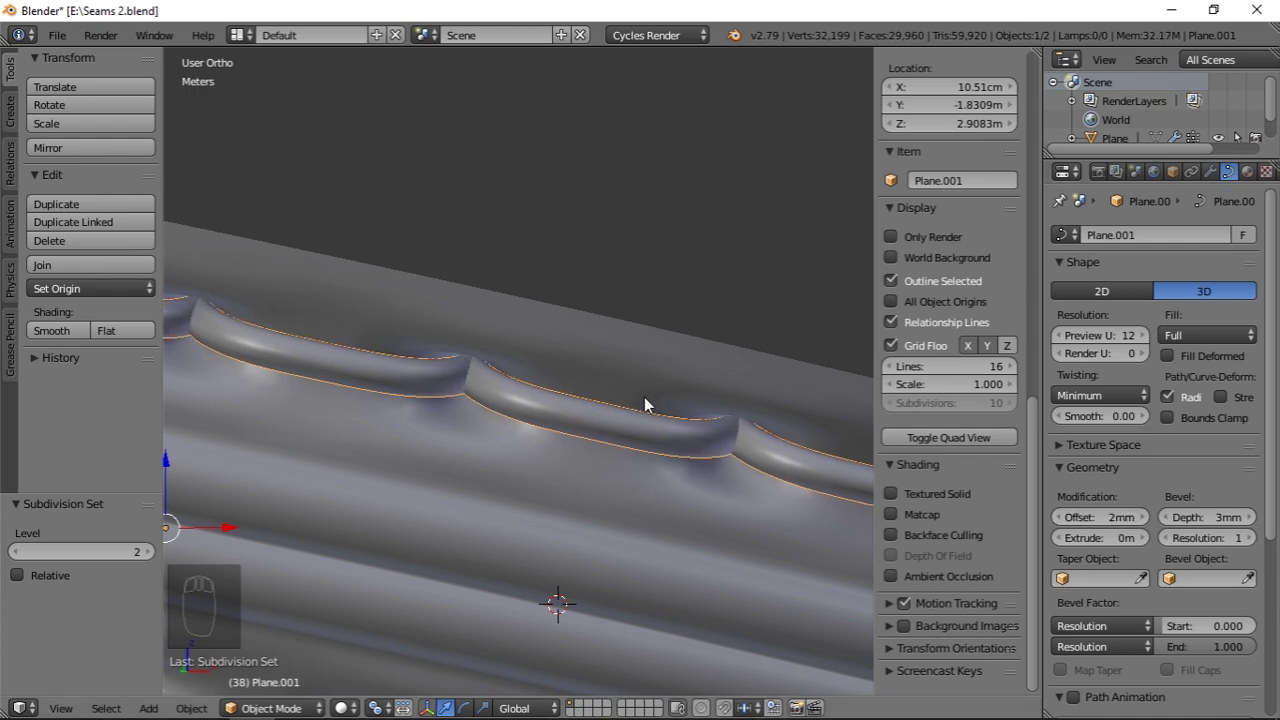
Step: Orbit out to view the strap with its 3 mm bevelled stitch trim curve
key(a)
drag(666, 449, 506, 417)
middle_click(484, 420)
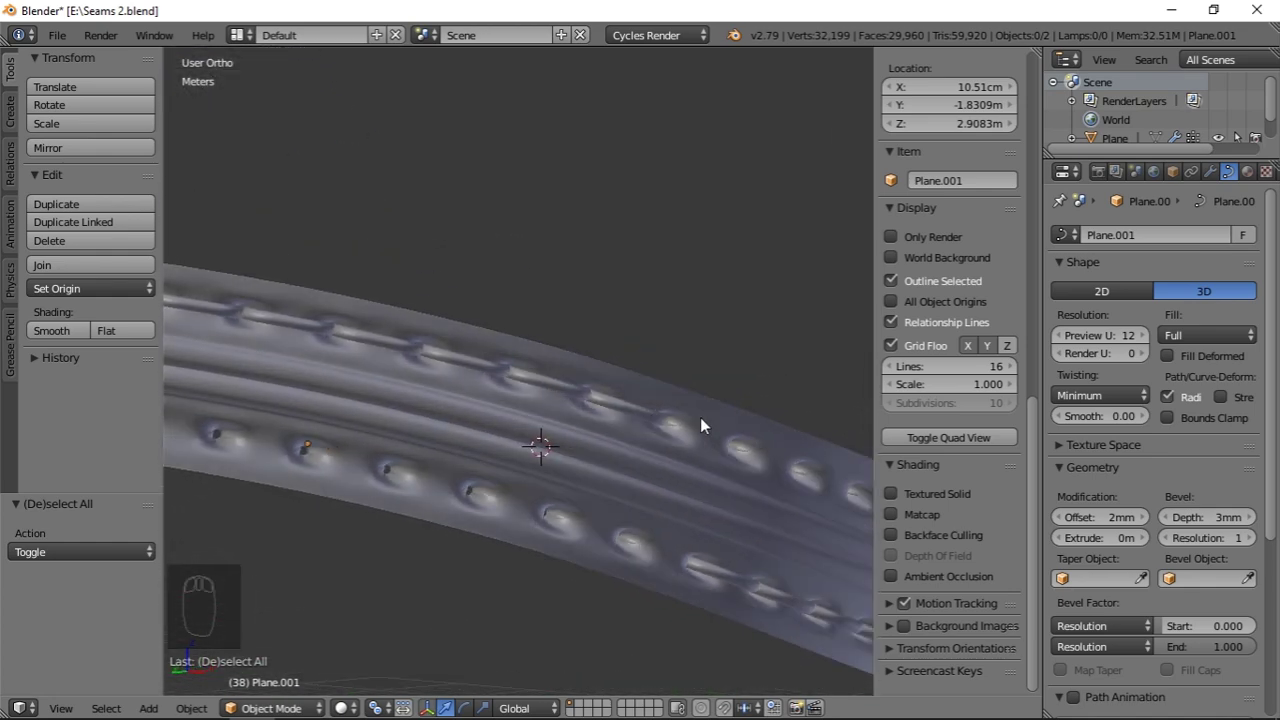
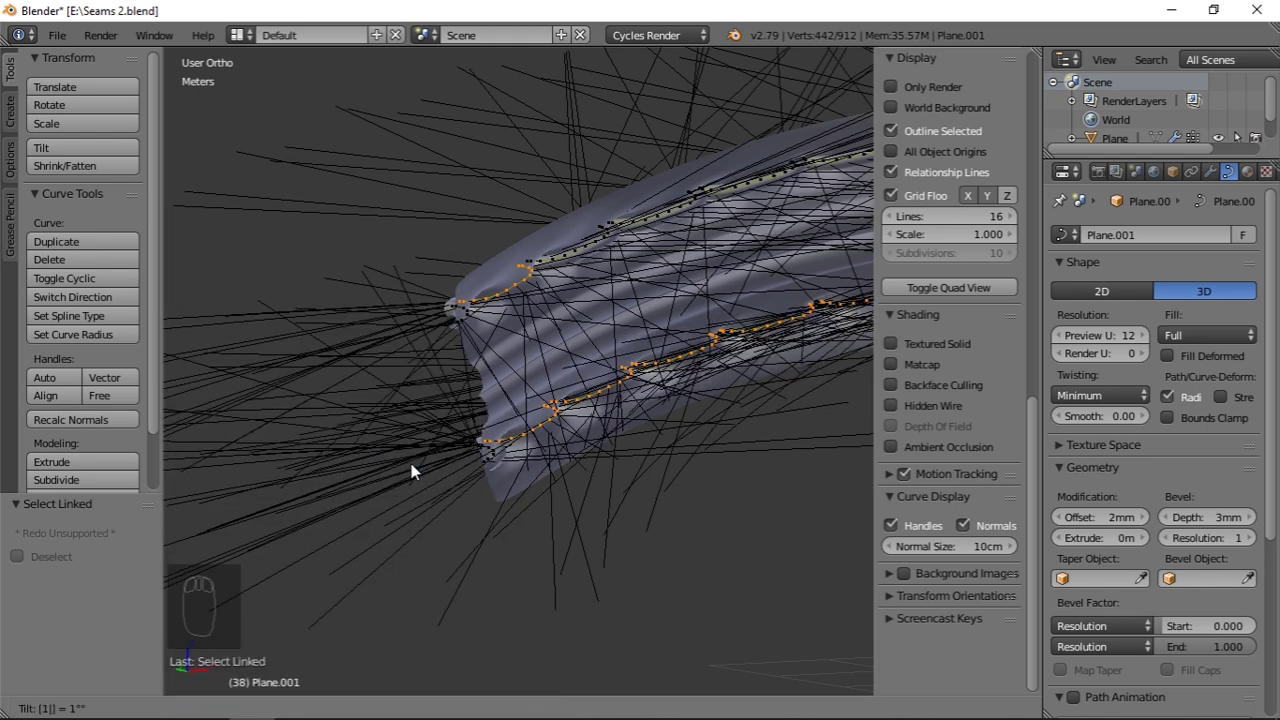
Step: Return to Object Mode, maximize the viewport and show the finished strap from the front
key(Tab)
key(shift+space)
drag(728, 434, 963, 449)
key(a)
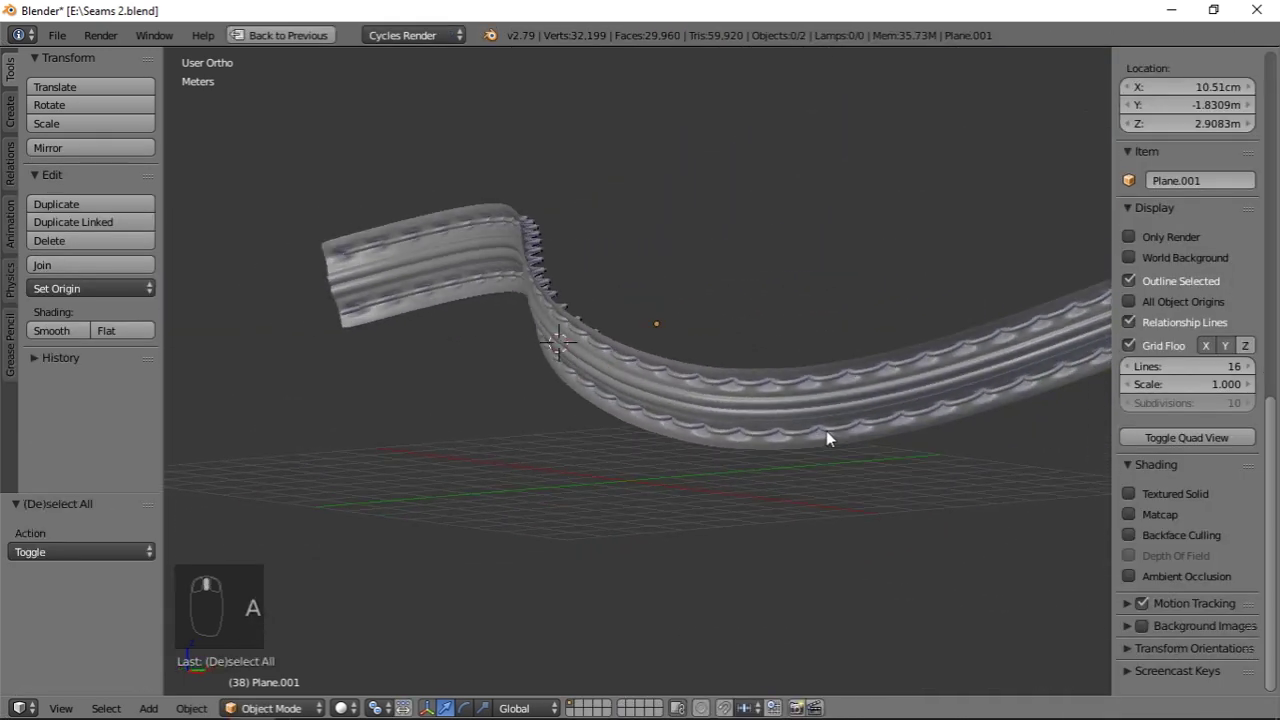
middle_click(907, 414)
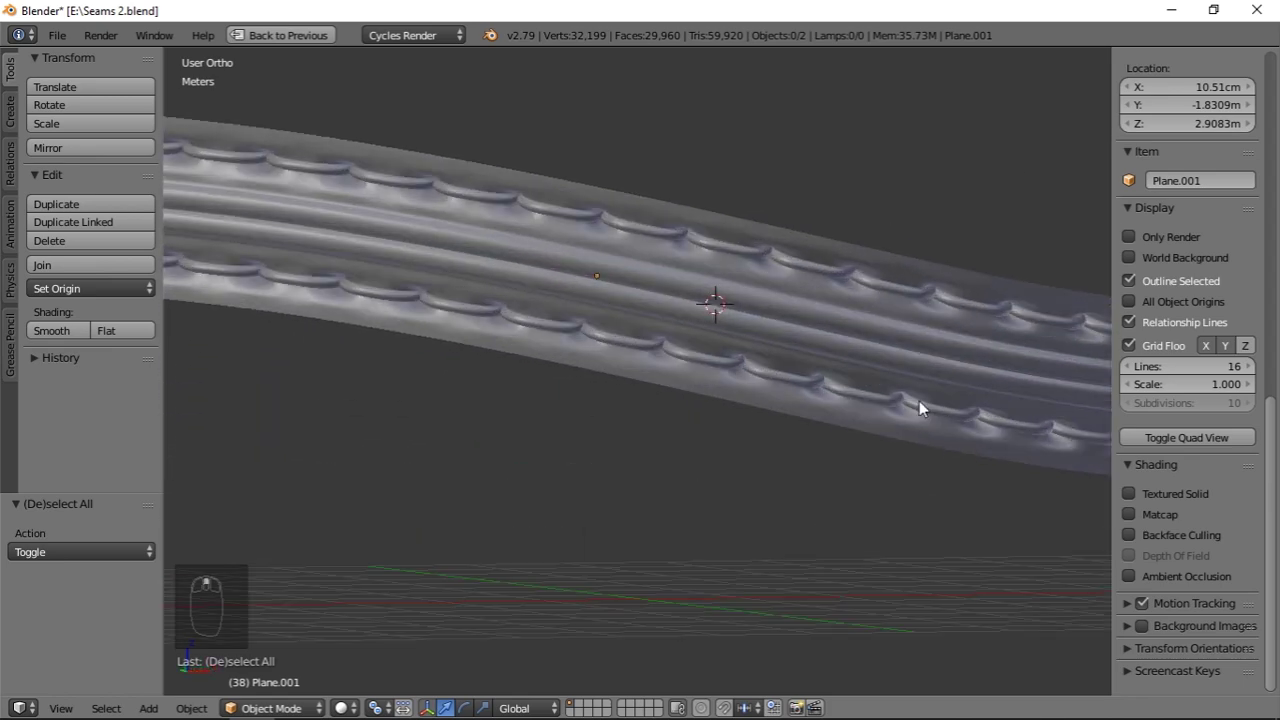